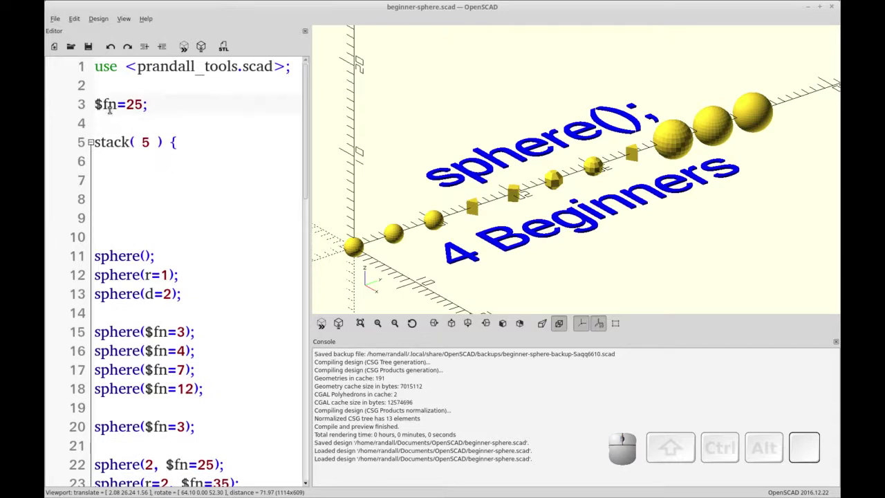
- Comment out the global $fn=25 line and refresh the preview to show faceted spheres
{"action": "key", "text": "/"}
{"action": "key", "text": "F5"}
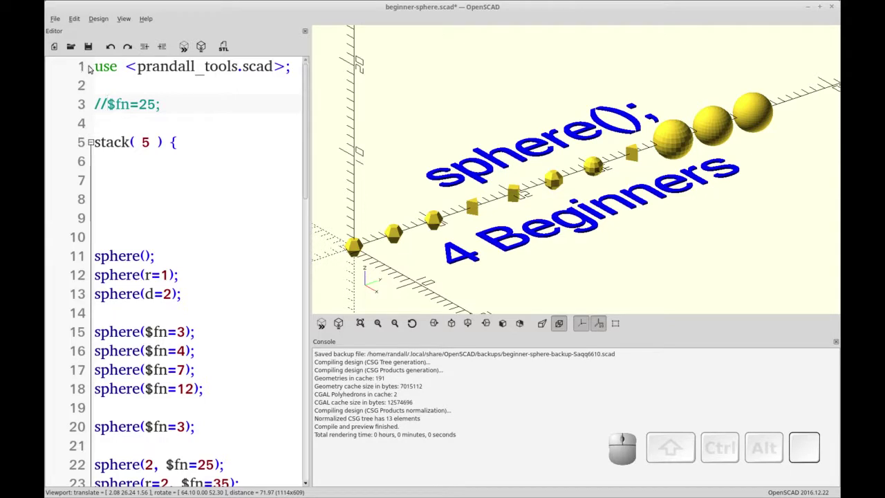
- Highlight the prandall_tools include line and the count 5 in the stack call
{"action": "left_click_drag", "start_coordinate": [100, 64], "coordinate": [235, 77]}
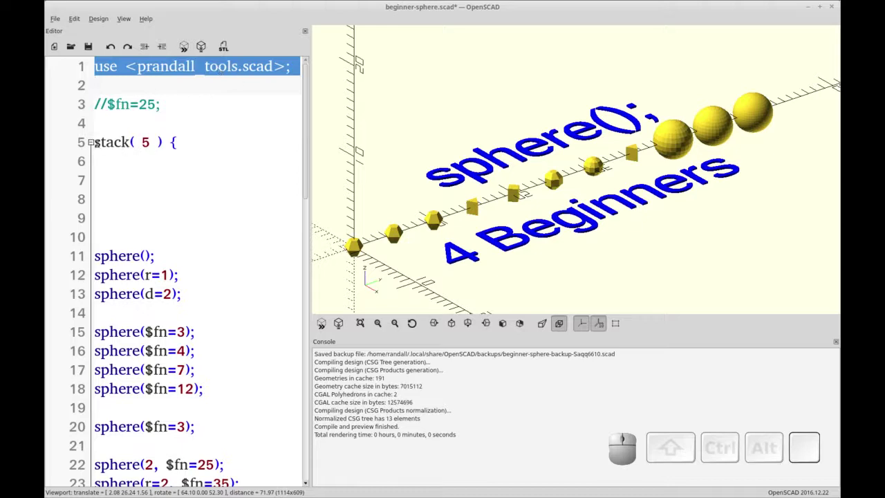
{"action": "left_click_drag", "start_coordinate": [107, 64], "coordinate": [172, 137]}
{"action": "left_click", "coordinate": [153, 143]}
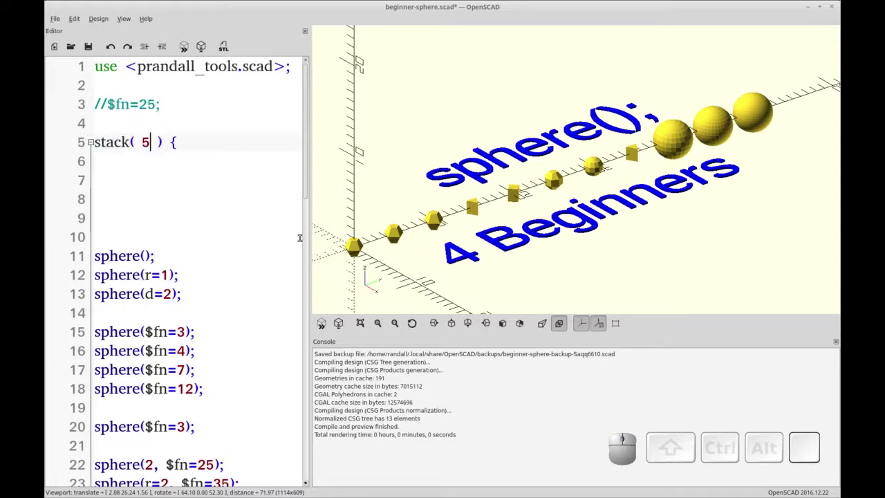
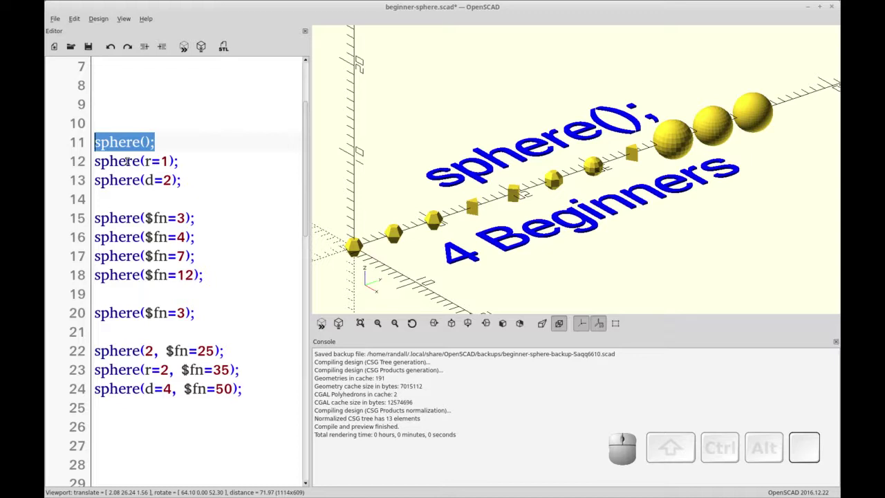
{"action": "left_click", "coordinate": [133, 148]}
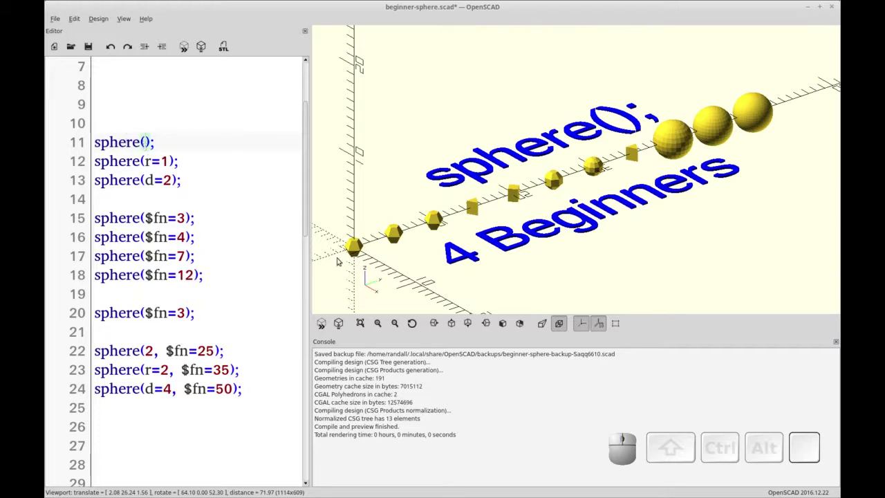
{"action": "right_click", "coordinate": [423, 273]}
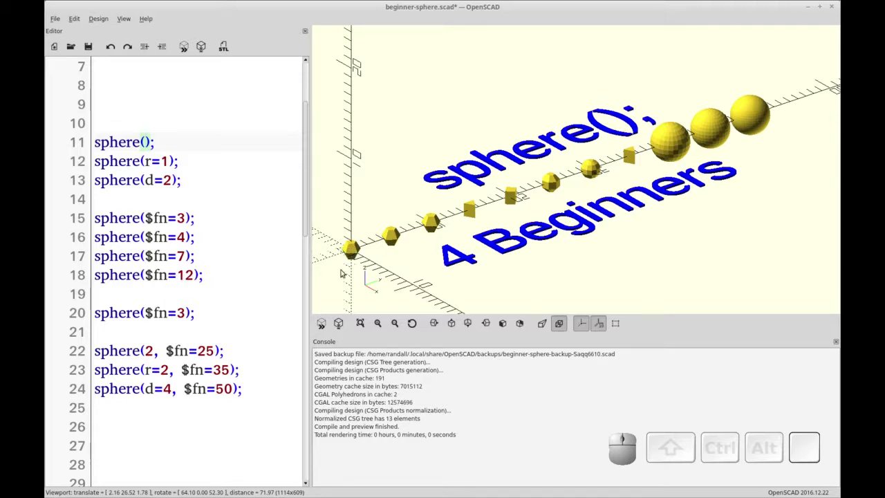
{"action": "scroll", "scroll_direction": "up", "scroll_amount": 3}
{"action": "left_click_drag", "start_coordinate": [351, 274], "coordinate": [365, 266]}
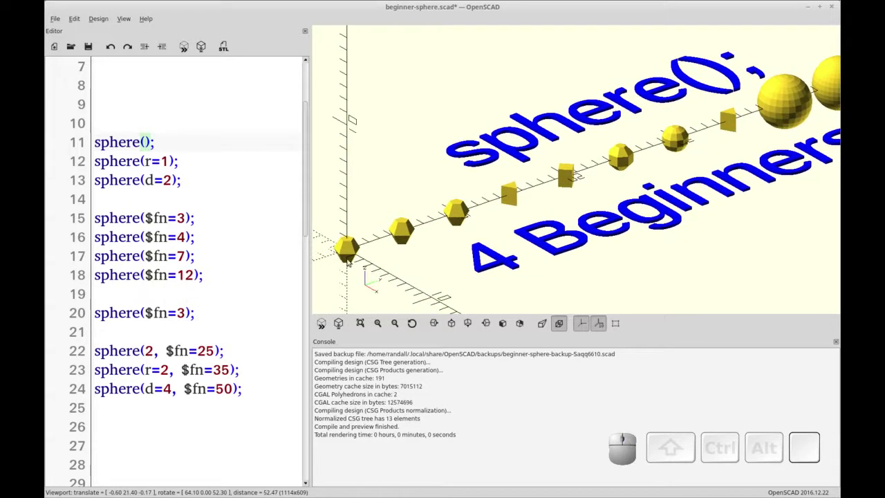
{"action": "right_click", "coordinate": [348, 266]}
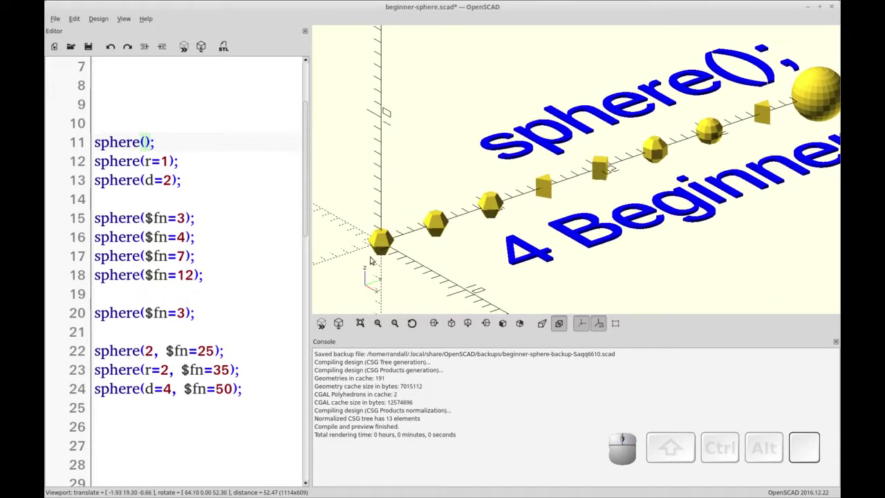
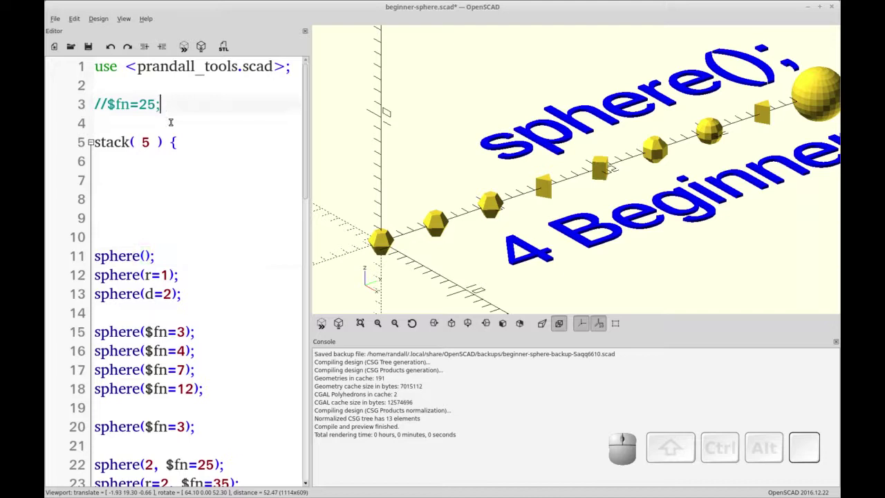
- Uncomment the $fn=25 line and re-render the preview with smooth spheres
{"action": "key", "text": "Home"}
{"action": "key", "text": "Delete"}
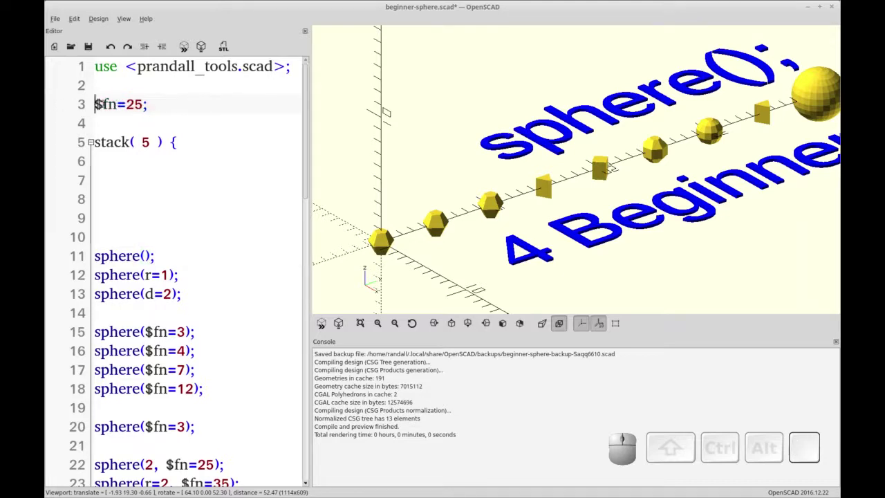
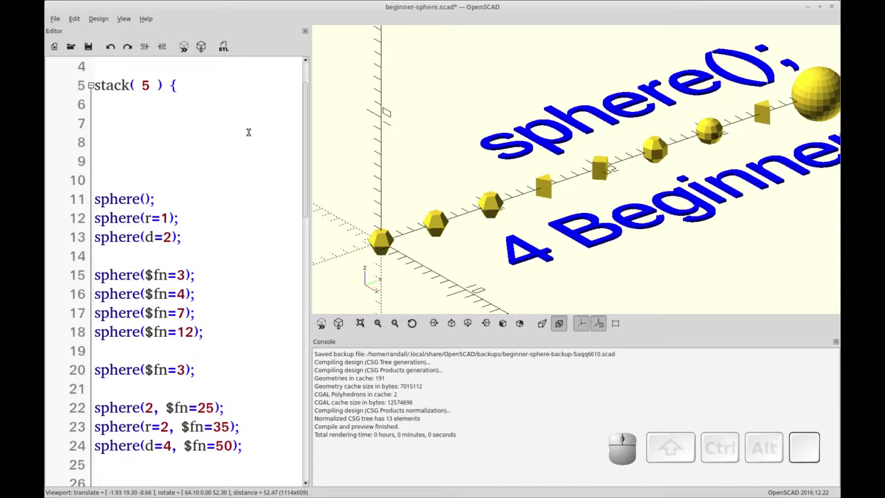
{"action": "key", "text": "F5"}
- Zoom and pan the preview closer to the first default spheres in the row
{"action": "scroll", "scroll_direction": "up", "scroll_amount": 3}
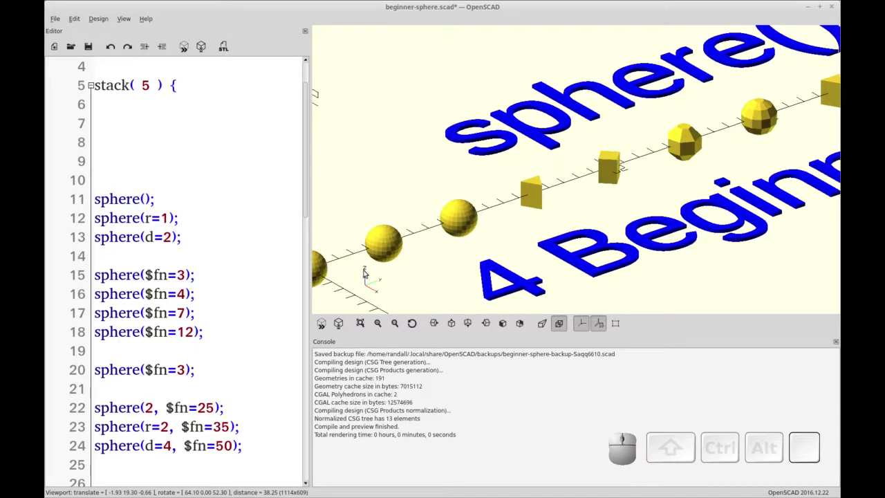
{"action": "right_click", "coordinate": [172, 80]}
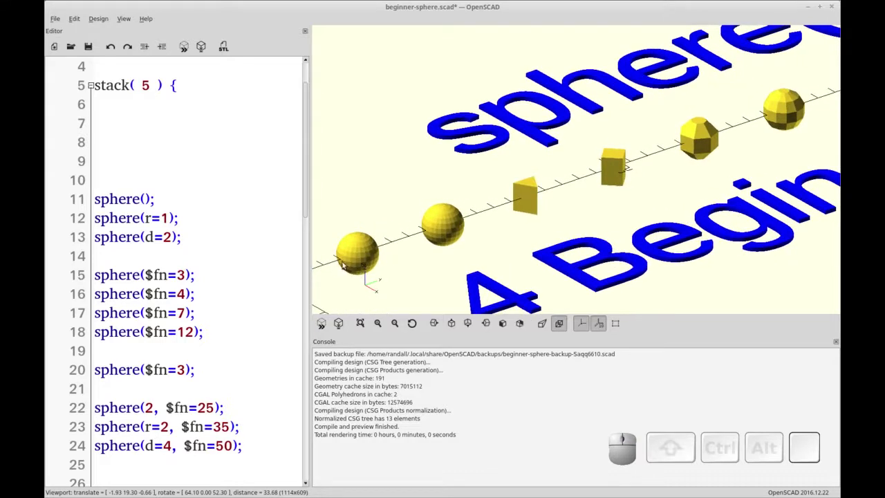
{"action": "scroll", "scroll_direction": "down", "scroll_amount": 3}
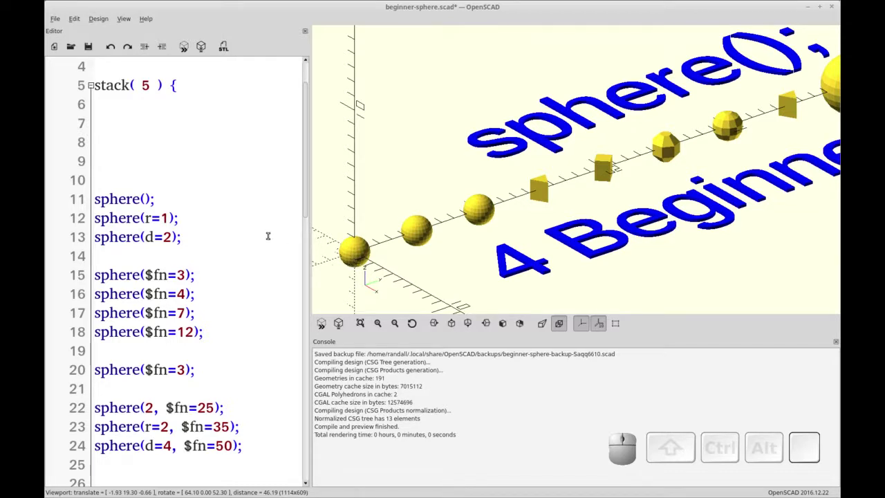
- Highlight the r=1 radius and d=2 diameter arguments in the sphere calls
{"action": "left_click", "coordinate": [172, 80]}
{"action": "left_click", "coordinate": [171, 80]}
{"action": "left_click_drag", "start_coordinate": [171, 80], "coordinate": [171, 80]}
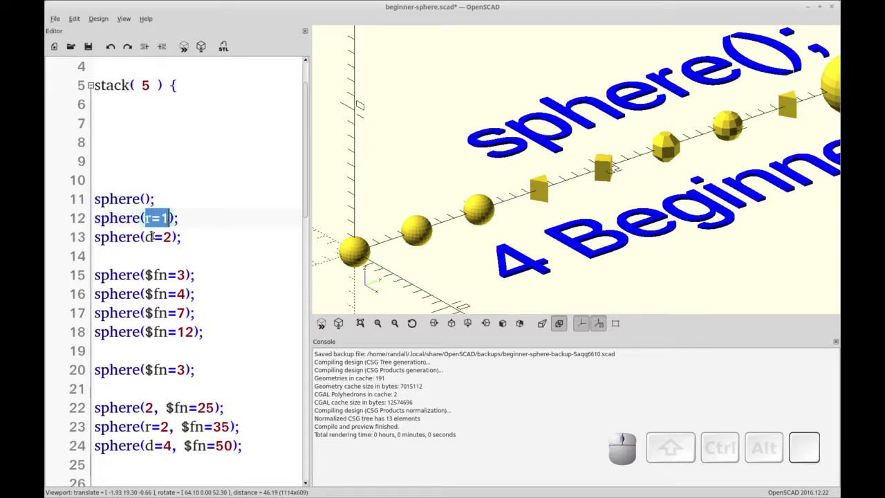
{"action": "left_click_drag", "start_coordinate": [171, 80], "coordinate": [171, 80]}
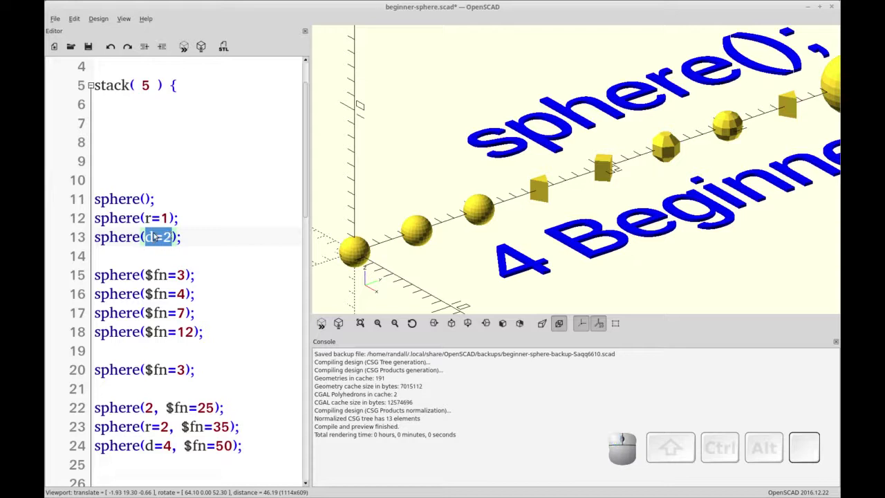
{"action": "left_click", "coordinate": [171, 80]}
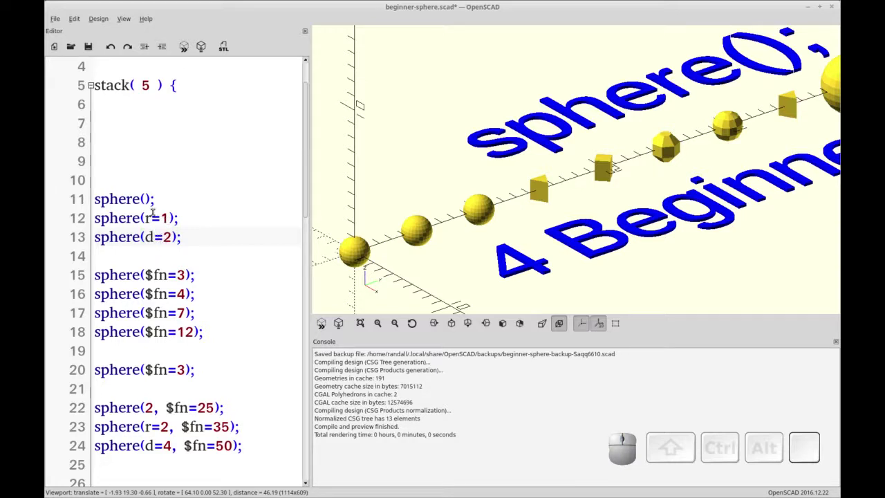
- Try a radius of 3 on the first empty sphere() call, preview it, then remove it
{"action": "left_click", "coordinate": [172, 81]}
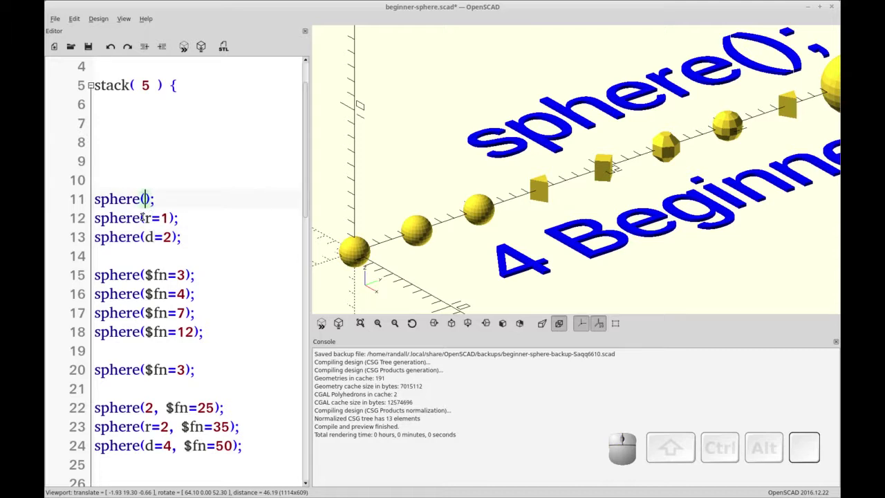
{"action": "key", "text": "3"}
{"action": "key", "text": "F5"}
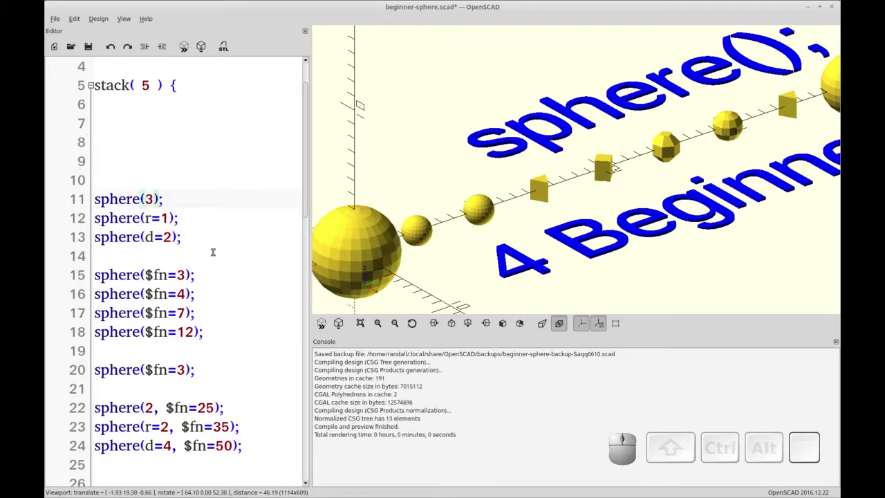
{"action": "left_click", "coordinate": [172, 80]}
{"action": "key", "text": "BackSpace"}
- Set the second sphere's radius to r=3 and preview the enlarged sphere
{"action": "left_click", "coordinate": [171, 80]}
{"action": "key", "text": "Delete"}
{"action": "key", "text": "3"}
{"action": "key", "text": "F5"}
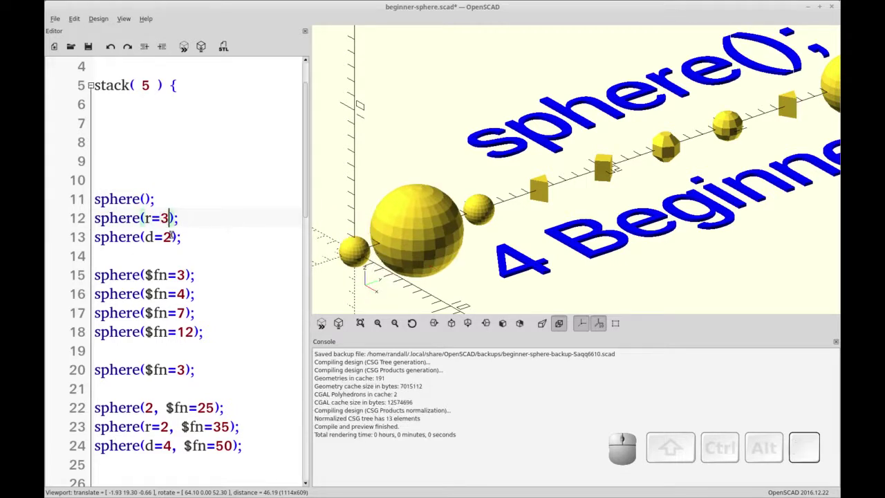
- Change the third sphere's diameter to d=6 and preview the two equally large spheres
{"action": "left_click", "coordinate": [171, 80]}
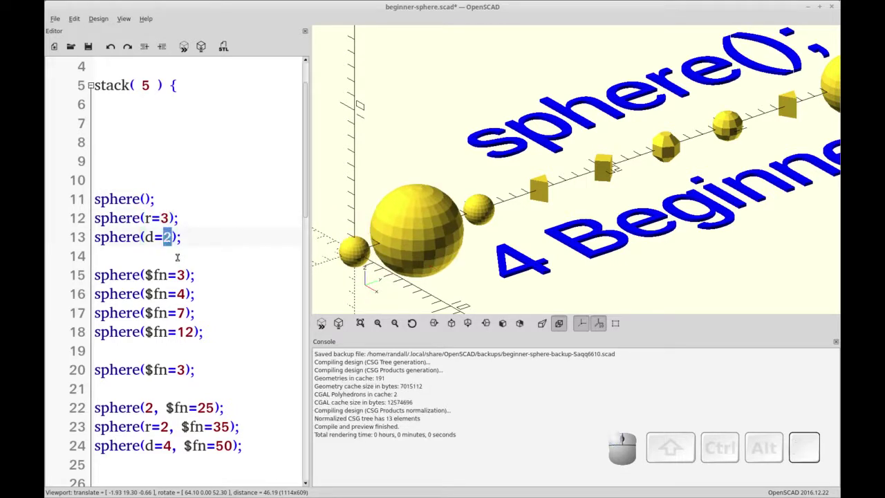
{"action": "key", "text": "6"}
{"action": "key", "text": "F5"}
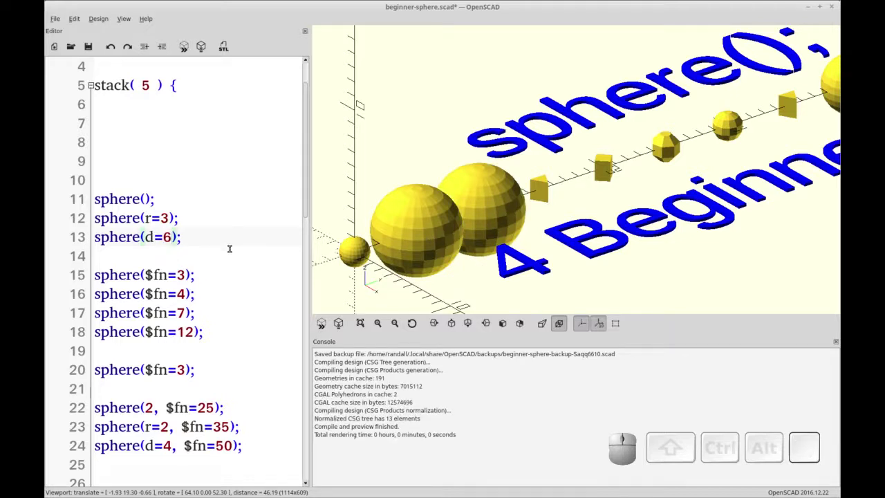
{"action": "left_click_drag", "start_coordinate": [172, 81], "coordinate": [171, 80]}
{"action": "left_click", "coordinate": [171, 81]}
{"action": "left_click", "coordinate": [171, 80]}
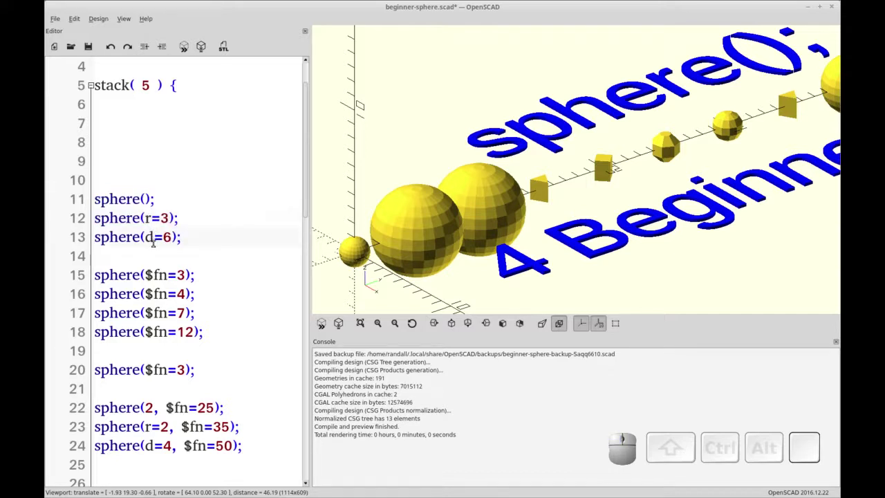
{"action": "left_click", "coordinate": [172, 80]}
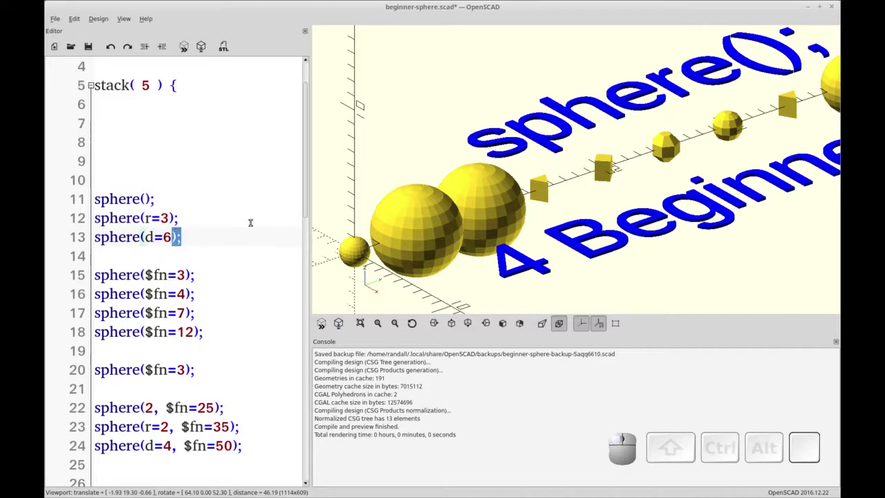
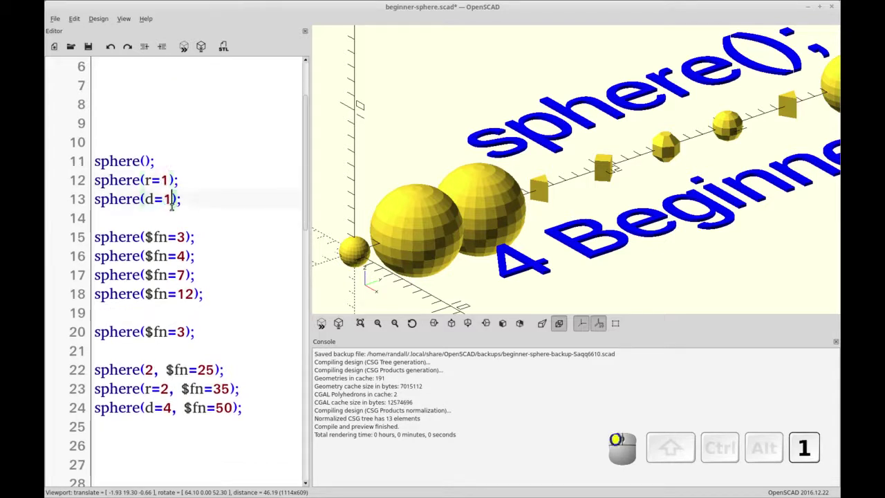
- Re-render the preview so the r=1 and d=1 spheres appear small in the row
{"action": "key", "text": "F5"}
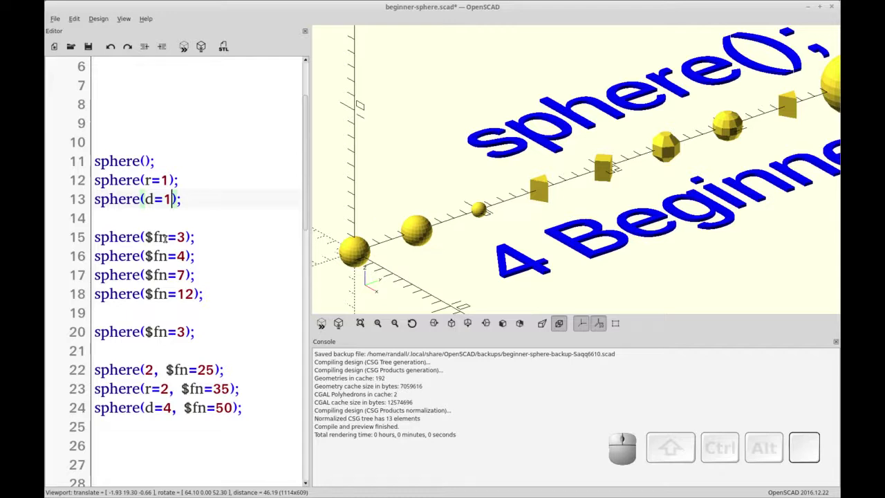
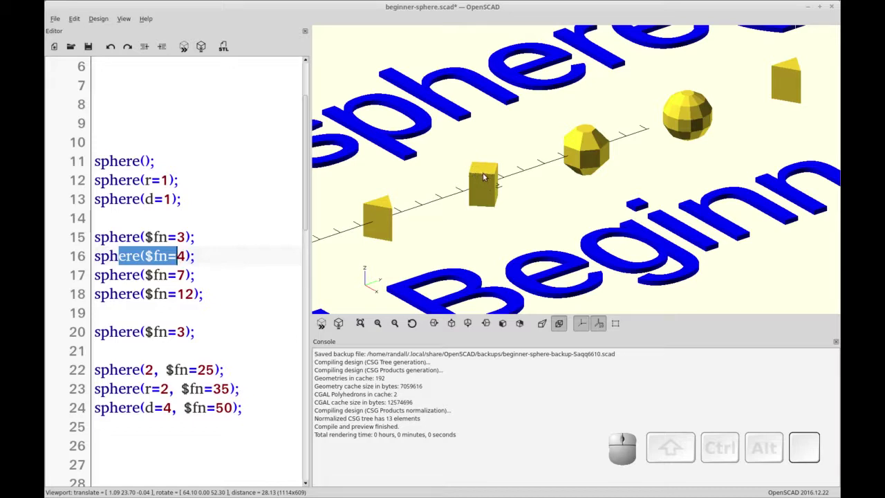
{"action": "left_click_drag", "start_coordinate": [575, 192], "coordinate": [493, 185]}
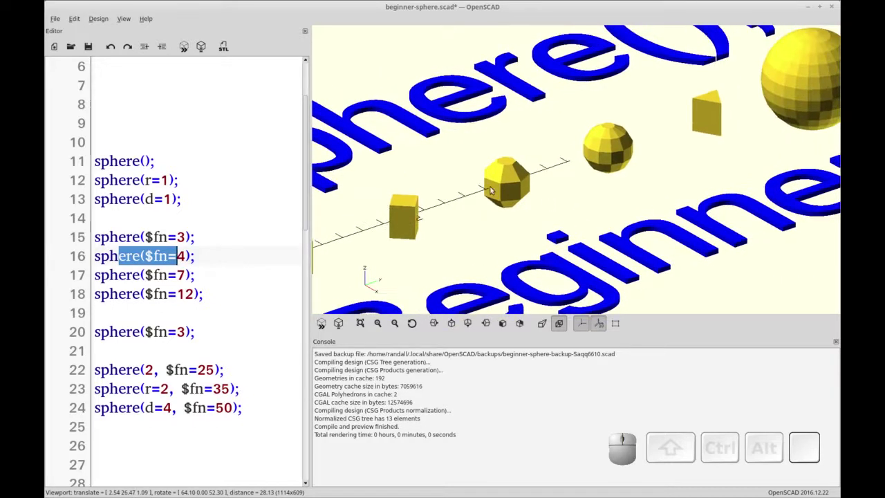
{"action": "right_click", "coordinate": [528, 218]}
{"action": "right_click", "coordinate": [428, 279]}
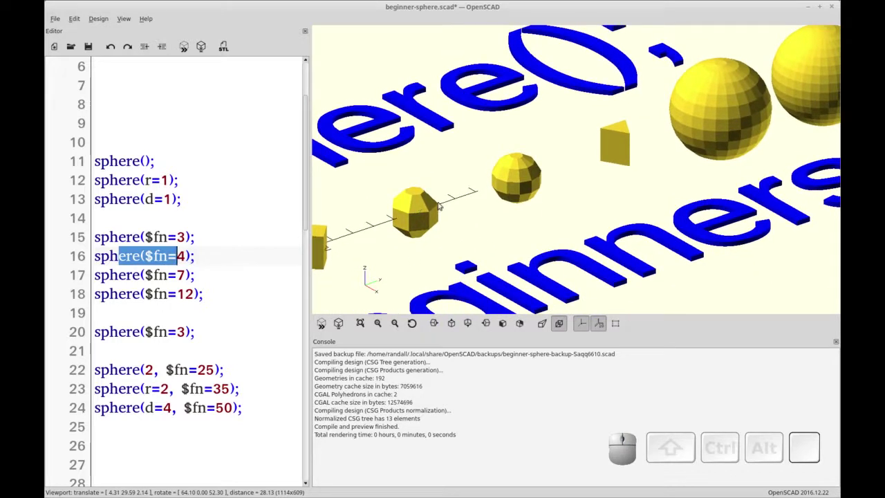
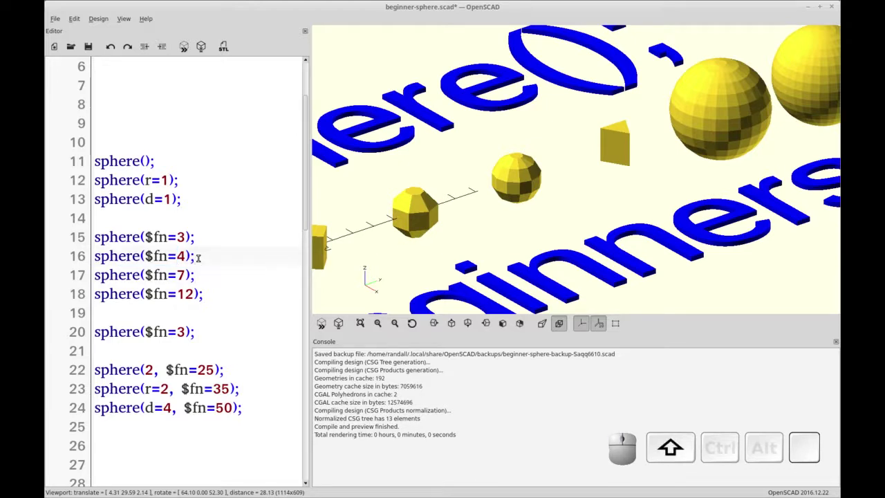
{"action": "key", "text": "Home"}
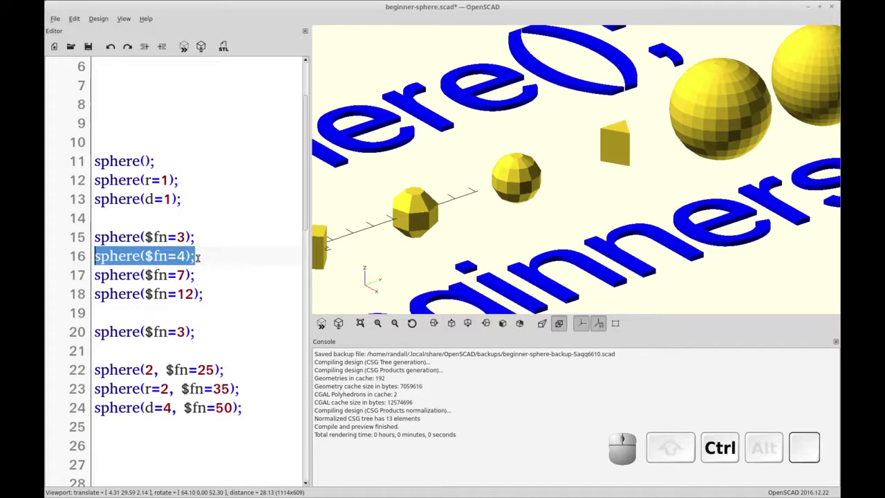
{"action": "key", "text": "ctrl+c"}
{"action": "key", "text": "ctrl+End"}
- Duplicate the sphere($fn=4) line as a new line in the $fn block
{"action": "key", "text": "ctrl+Return"}
{"action": "key", "text": "Page_Up"}
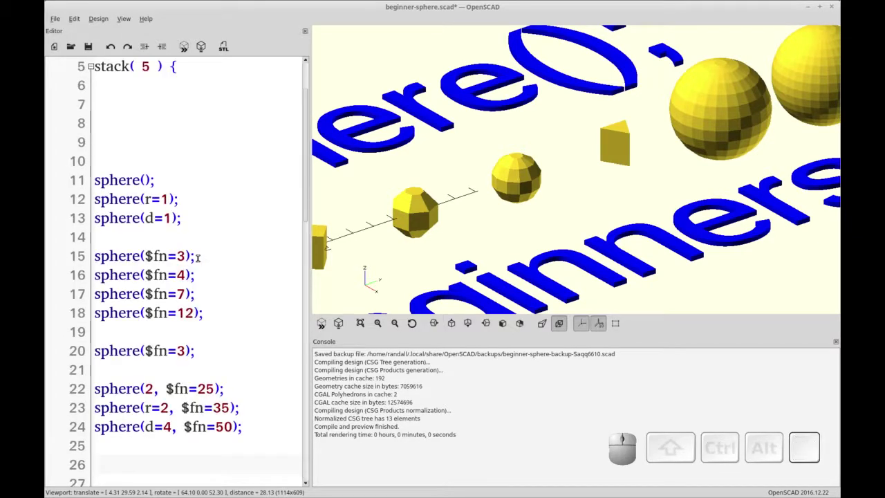
{"action": "left_click", "coordinate": [171, 61]}
{"action": "key", "text": "Up"}
{"action": "key", "text": "Home"}
{"action": "key", "text": "ctrl+c"}
{"action": "key", "text": "ctrl+End"}
{"action": "key", "text": "ctrl+Return"}
{"action": "key", "text": "ctrl+v"}
{"action": "key", "text": "ctrl+Home"}
{"action": "key", "text": "ctrl+BackSpace"}
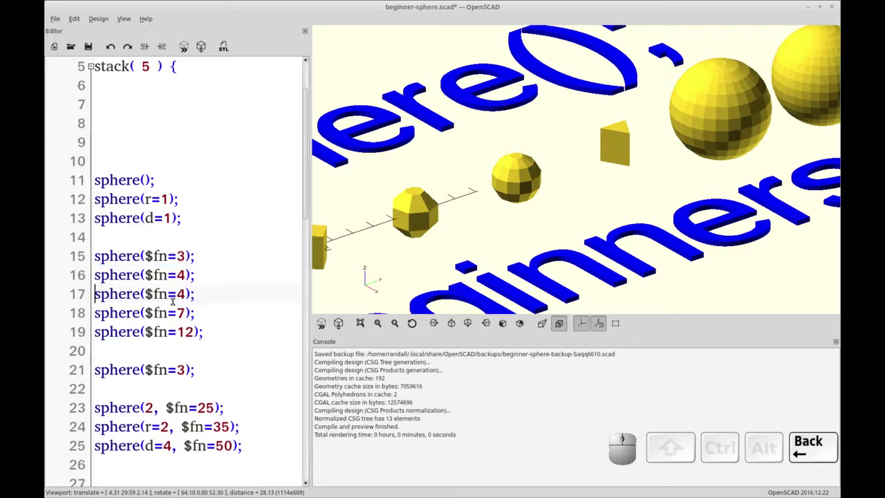
- Change the copied line to sphere($fn=6) and preview the new hexagonal-faceted shape
{"action": "left_click", "coordinate": [171, 61]}
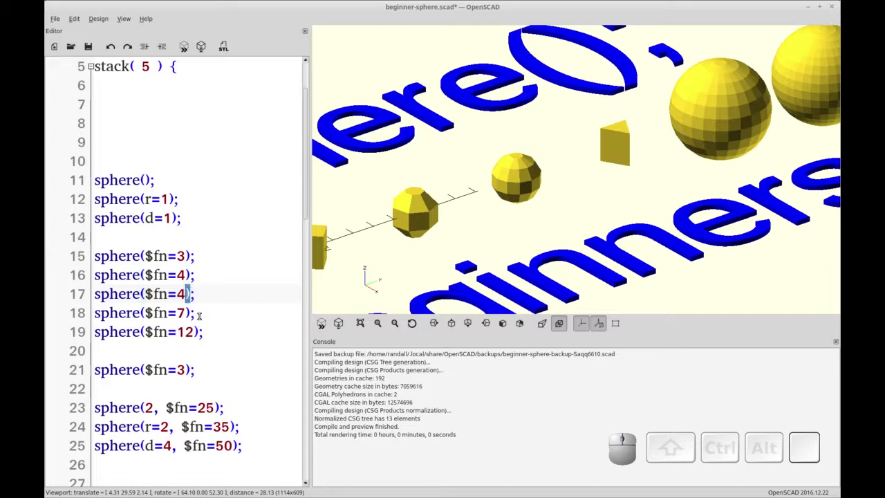
{"action": "key", "text": "Left"}
{"action": "key", "text": "Delete"}
{"action": "key", "text": "BackSpace"}
{"action": "key", "text": "6"}
{"action": "key", "text": "shift+0"}
{"action": "key", "text": "shift+F5"}
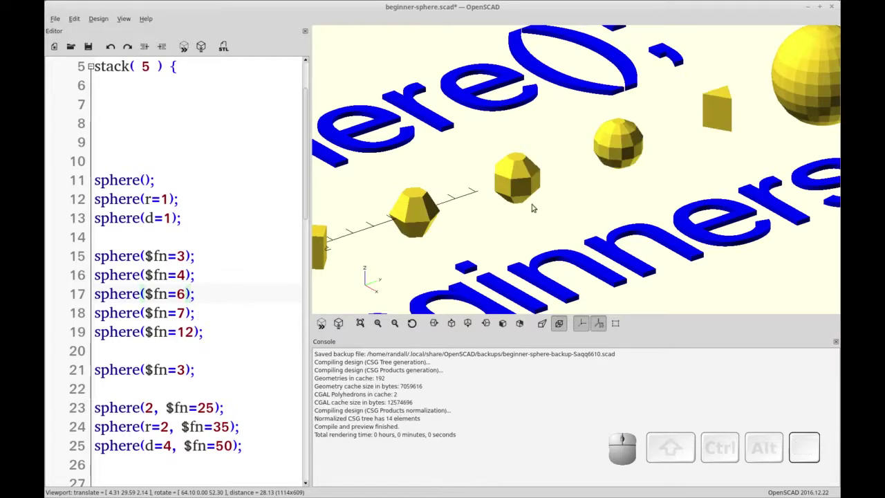
{"action": "right_click", "coordinate": [172, 61]}
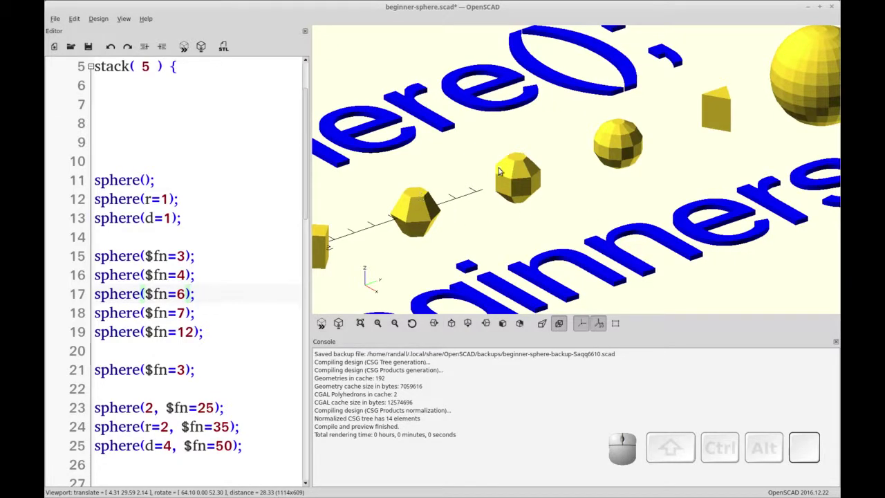
{"action": "left_click", "coordinate": [171, 61]}
{"action": "right_click", "coordinate": [171, 61]}
{"action": "left_click_drag", "start_coordinate": [171, 61], "coordinate": [171, 61]}
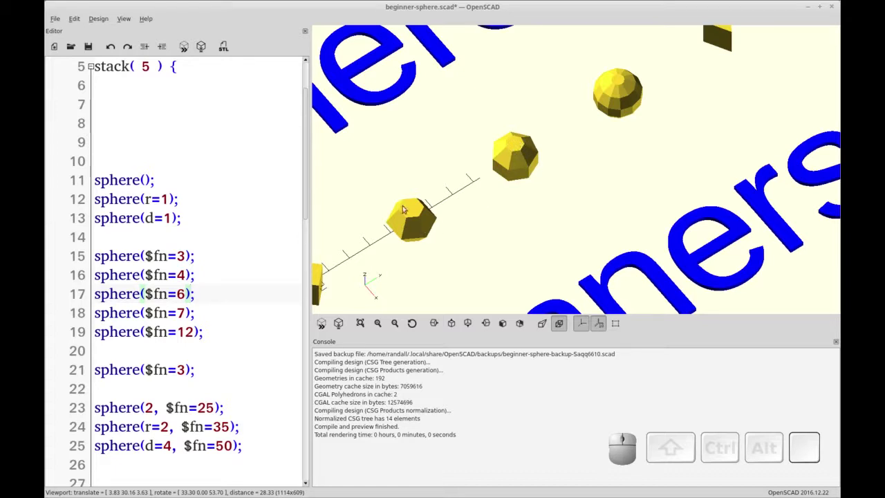
{"action": "left_click_drag", "start_coordinate": [171, 61], "coordinate": [171, 61]}
{"action": "left_click_drag", "start_coordinate": [172, 60], "coordinate": [172, 61]}
{"action": "right_click", "coordinate": [171, 61]}
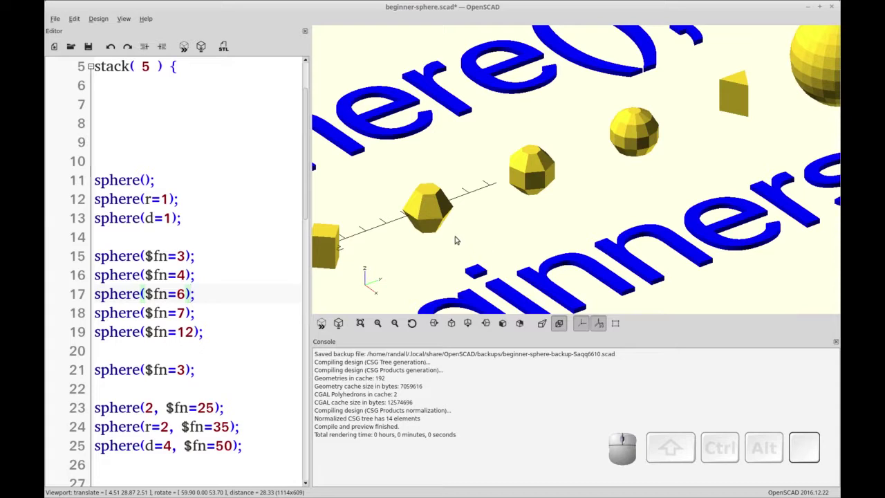
{"action": "left_click_drag", "start_coordinate": [172, 61], "coordinate": [172, 61]}
{"action": "left_click_drag", "start_coordinate": [172, 61], "coordinate": [171, 61]}
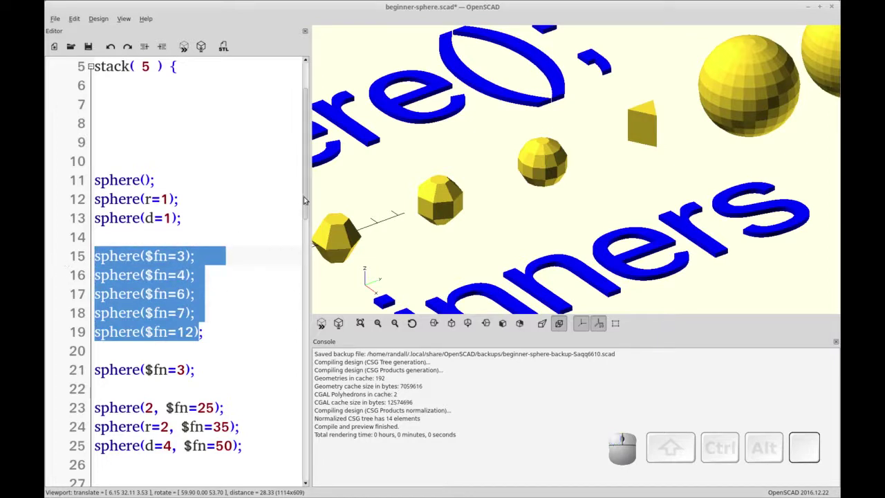
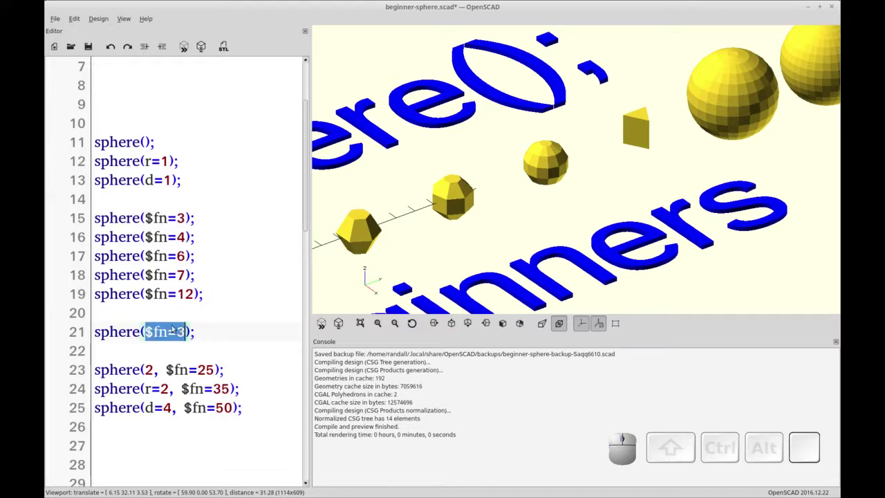
{"action": "scroll", "scroll_direction": "down", "scroll_amount": 3}
{"action": "left_click_drag", "start_coordinate": [365, 253], "coordinate": [438, 225]}
{"action": "scroll", "scroll_direction": "down", "scroll_amount": 3}
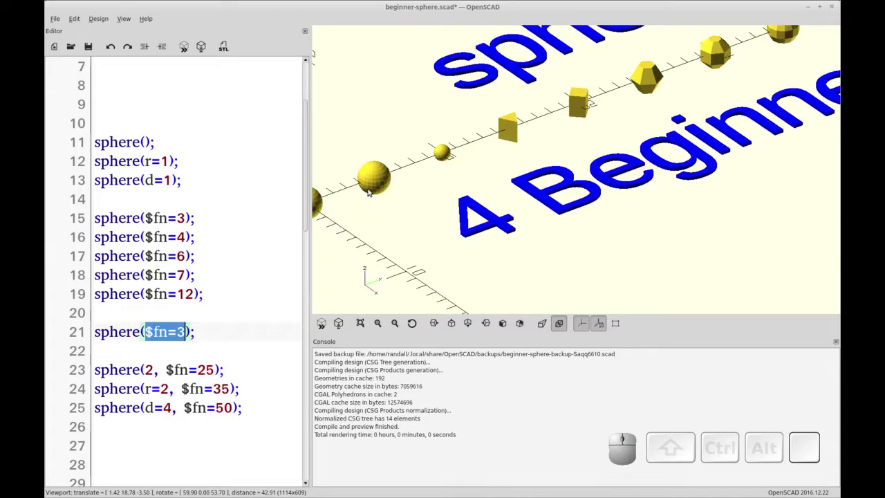
{"action": "left_click", "coordinate": [306, 147]}
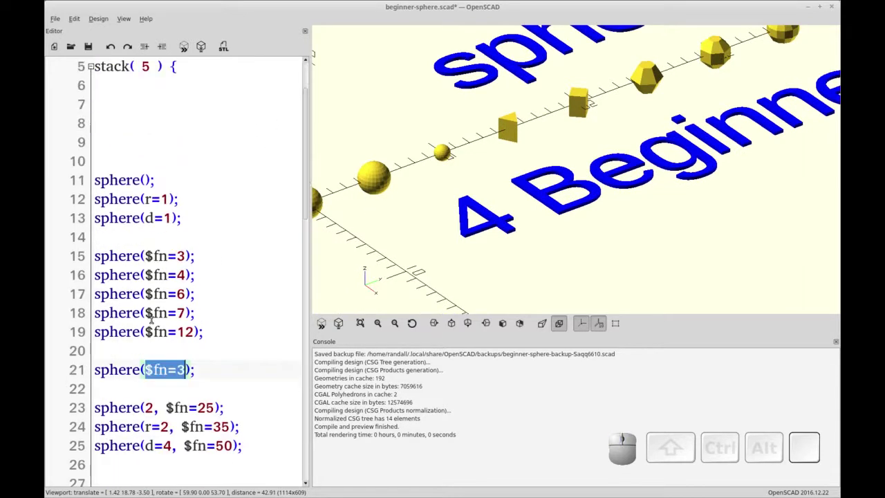
{"action": "left_click_drag", "start_coordinate": [172, 60], "coordinate": [172, 60]}
{"action": "scroll", "scroll_direction": "down", "scroll_amount": 3}
{"action": "right_click", "coordinate": [172, 61]}
{"action": "right_click", "coordinate": [171, 61]}
{"action": "left_click_drag", "start_coordinate": [171, 61], "coordinate": [171, 61]}
{"action": "scroll", "scroll_direction": "down", "scroll_amount": 3}
{"action": "scroll", "scroll_direction": "up", "scroll_amount": 3}
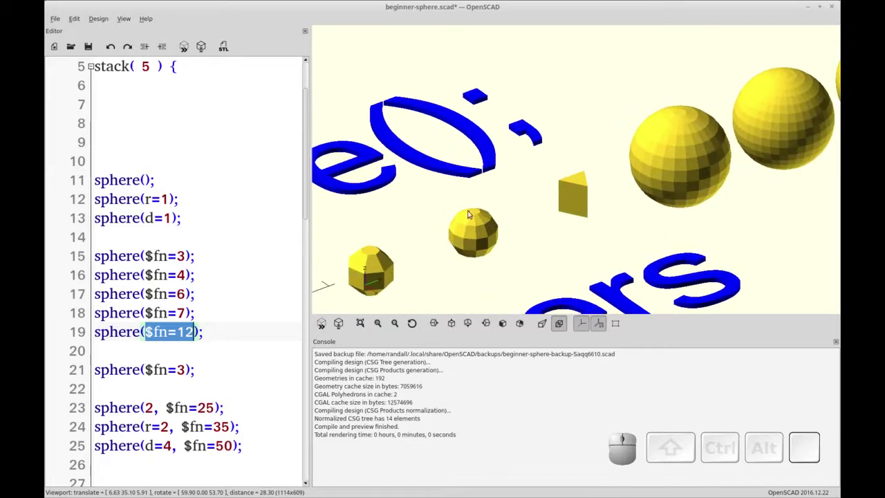
{"action": "left_click", "coordinate": [172, 61]}
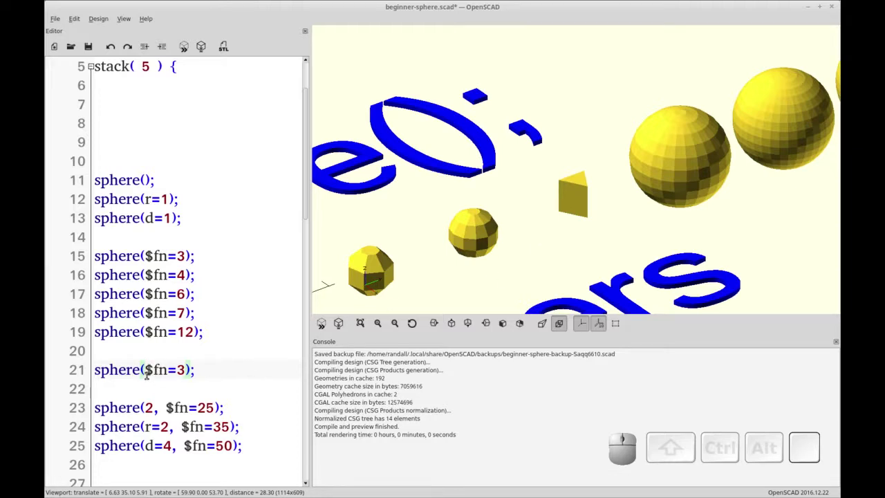
{"action": "left_click_drag", "start_coordinate": [171, 61], "coordinate": [172, 61]}
{"action": "left_click", "coordinate": [172, 61]}
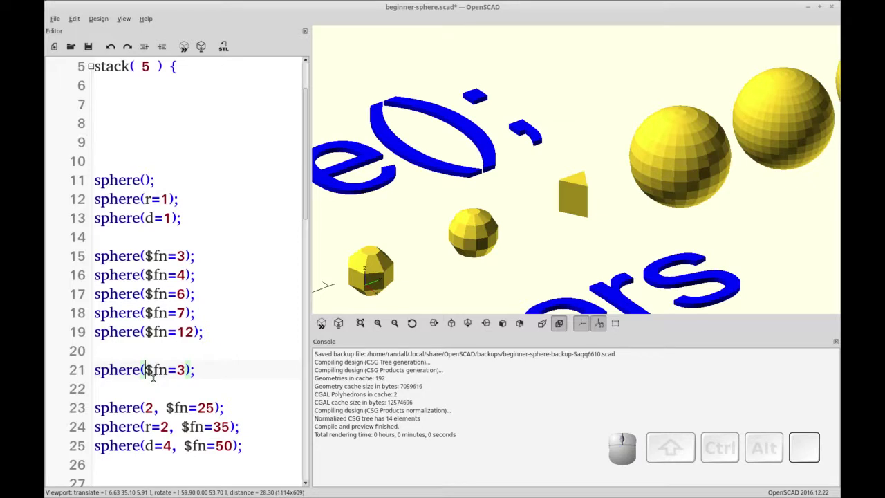
- Replace the $fn=3 sphere's radius 10 with 2 and preview the smaller prism
{"action": "key", "text": "F5"}
{"action": "scroll", "scroll_direction": "down", "scroll_amount": 3}
{"action": "scroll", "scroll_direction": "down", "scroll_amount": 3}
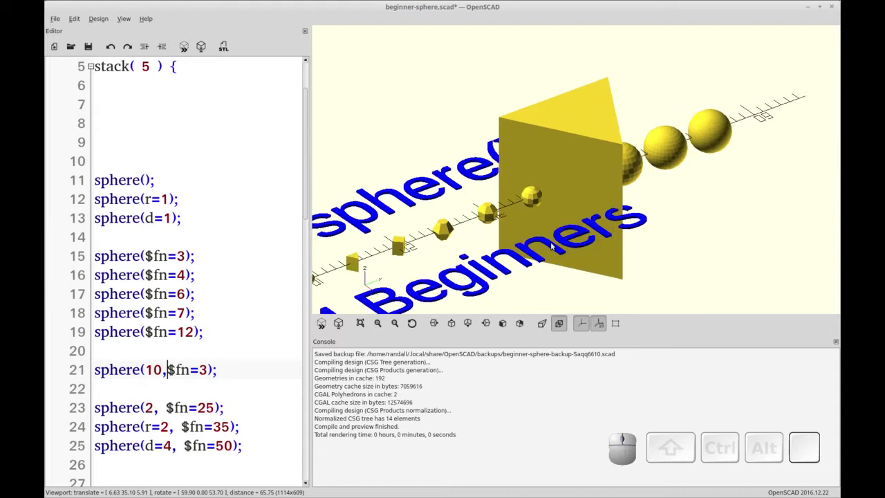
{"action": "key", "text": "Left"}
{"action": "key", "text": "BackSpace"}
{"action": "key", "text": "2"}
{"action": "key", "text": "F5"}
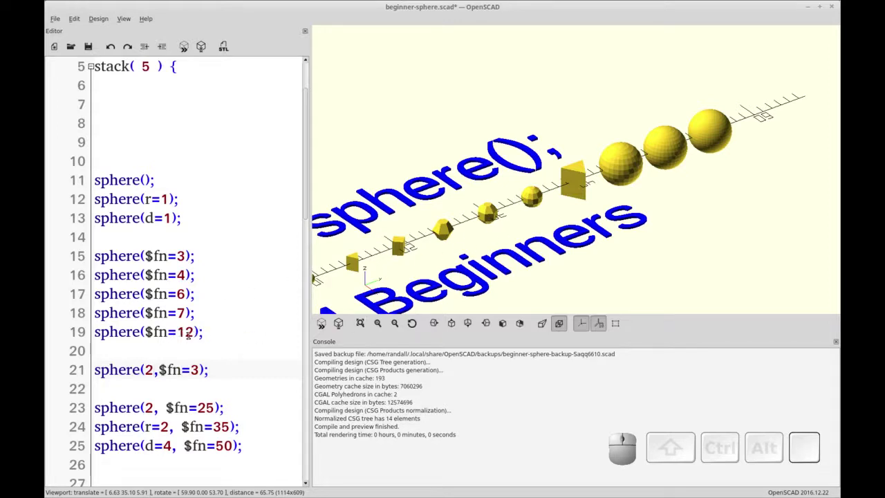
- Give the $fn=4 sphere a radius of 2 as sphere(2,$fn=4) and preview the bigger block
{"action": "left_click", "coordinate": [171, 61]}
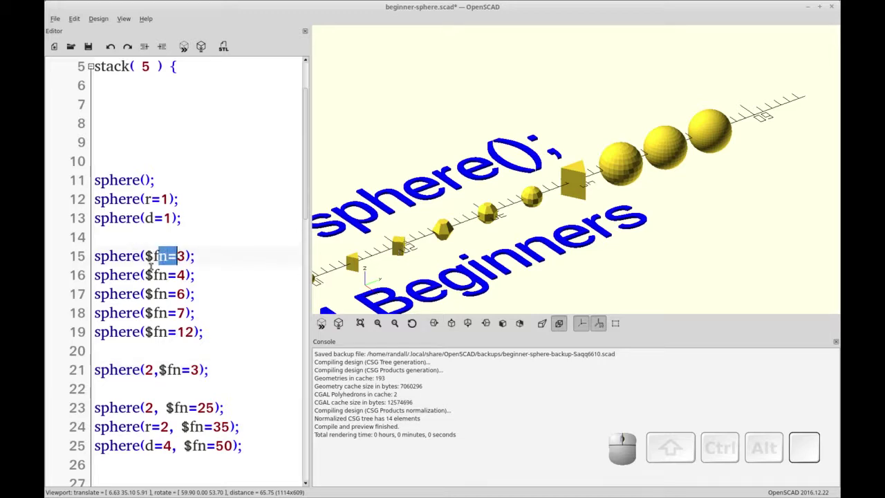
{"action": "left_click", "coordinate": [171, 61]}
{"action": "key", "text": "2"}
{"action": "key", "text": ","}
{"action": "key", "text": "F5"}
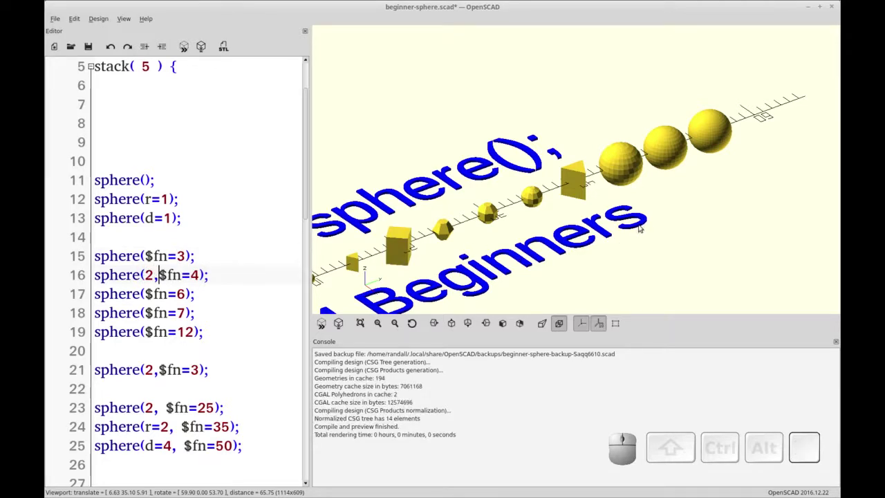
{"action": "left_click_drag", "start_coordinate": [172, 61], "coordinate": [171, 61]}
{"action": "scroll", "scroll_direction": "up", "scroll_amount": 3}
{"action": "left_click_drag", "start_coordinate": [171, 61], "coordinate": [171, 60]}
- Raise the d=4 sphere's $fn to 100 and zoom the preview on the smoother last sphere
{"action": "left_click", "coordinate": [172, 61]}
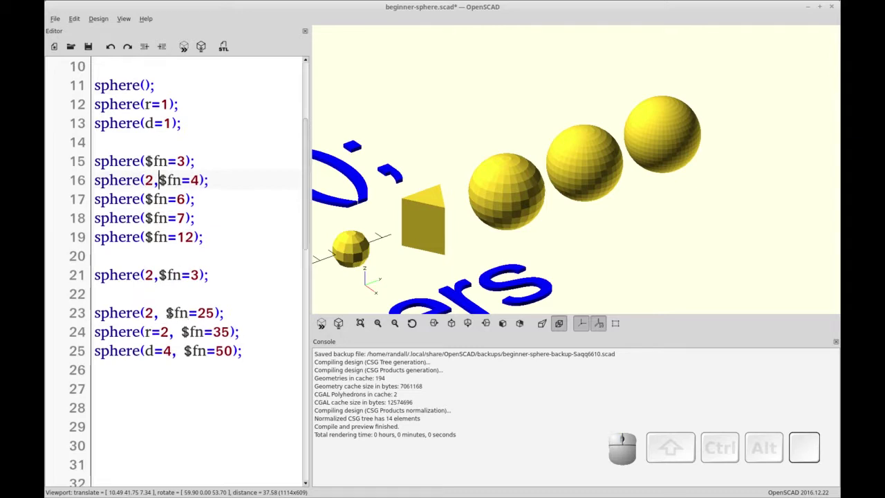
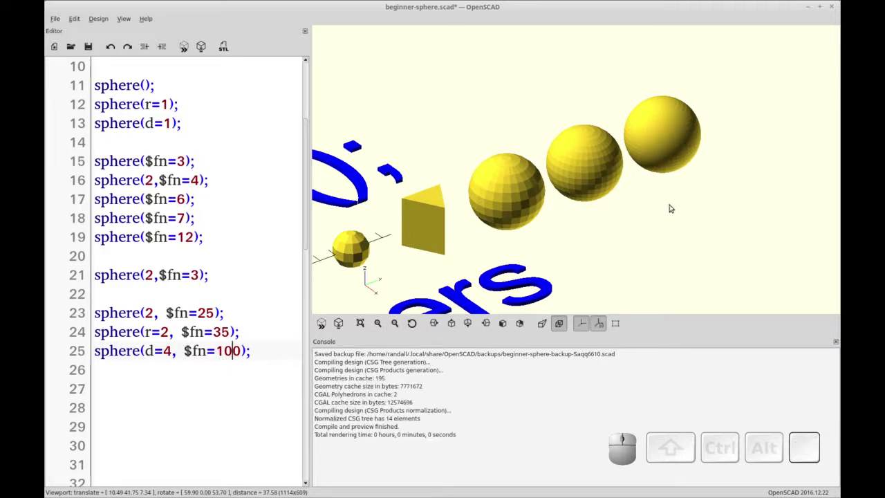
{"action": "scroll", "scroll_direction": "up", "scroll_amount": 3}
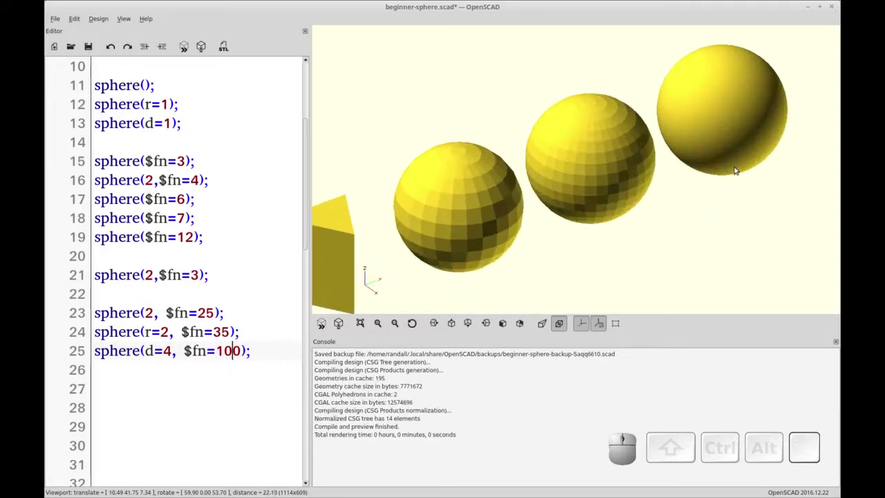
{"action": "scroll", "scroll_direction": "down", "scroll_amount": 3}
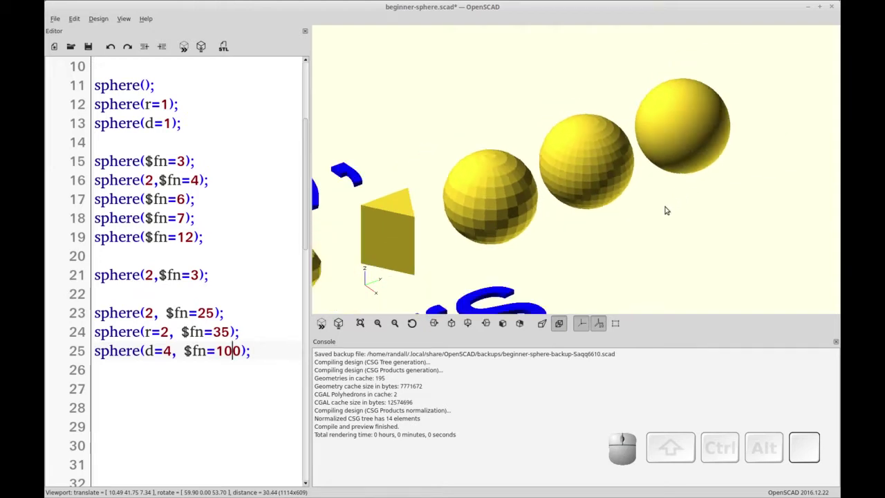
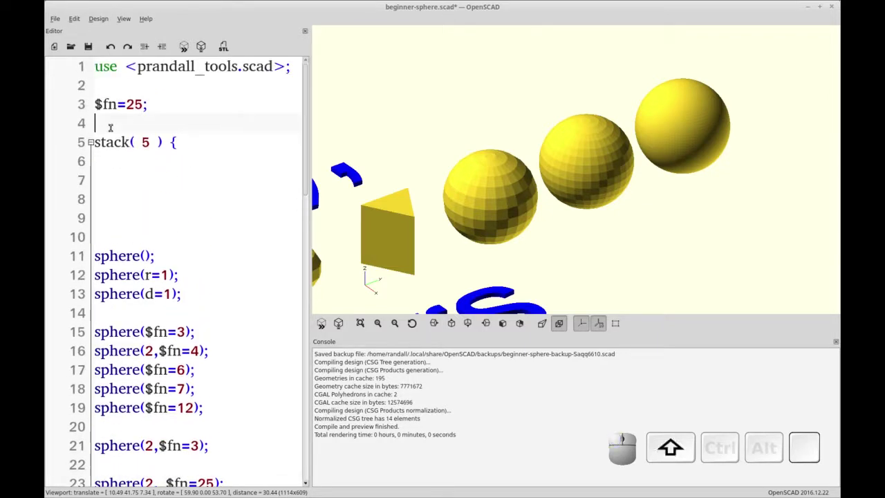
{"action": "key", "text": "shift+4"}
{"action": "key", "text": "f"}
{"action": "key", "text": "s"}
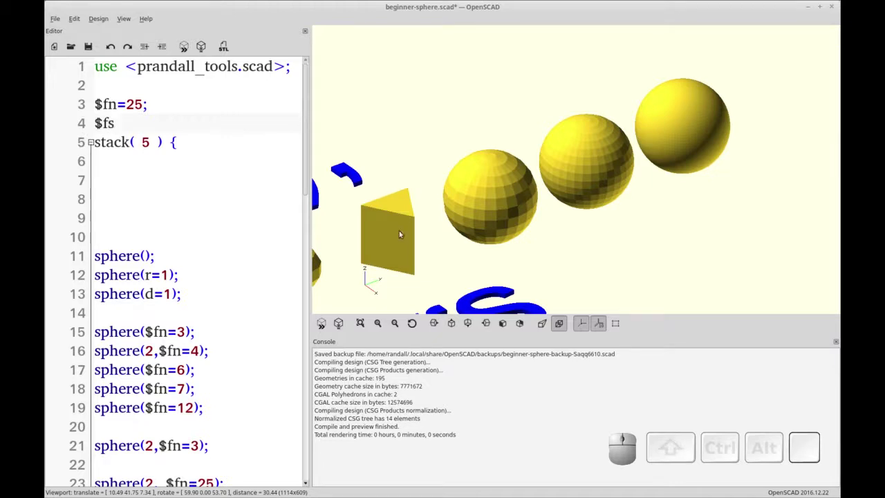
{"action": "key", "text": "="}
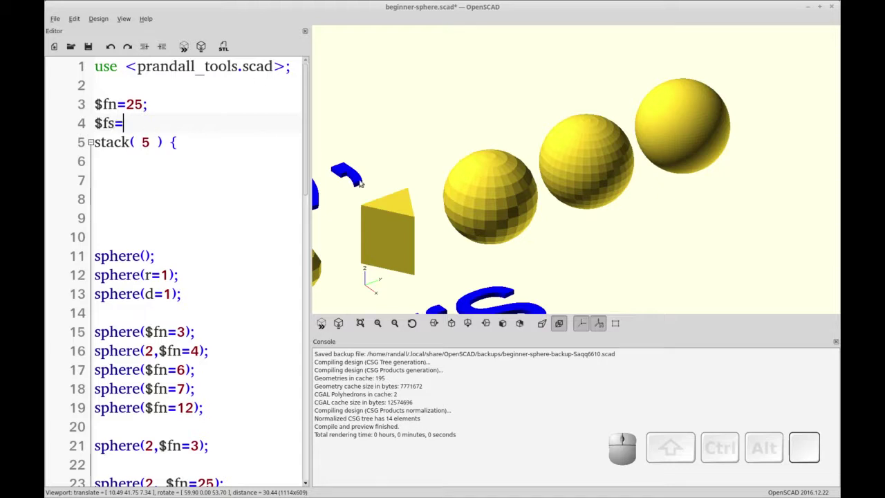
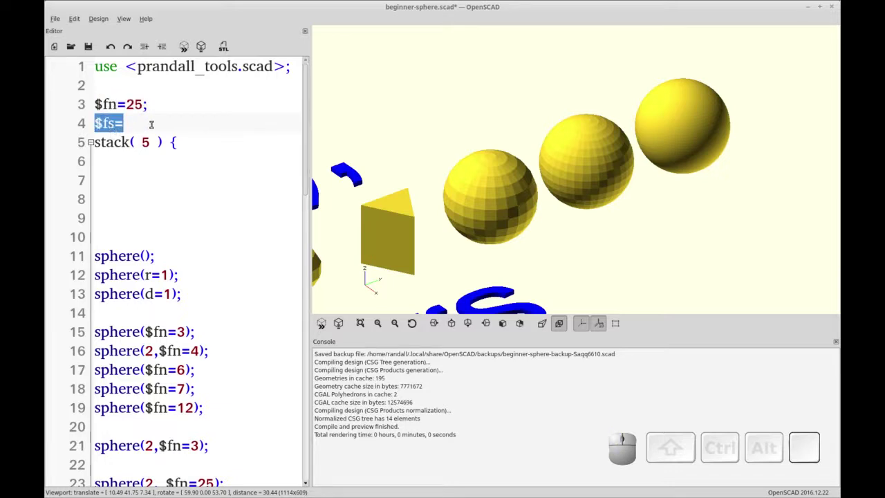
{"action": "key", "text": "BackSpace"}
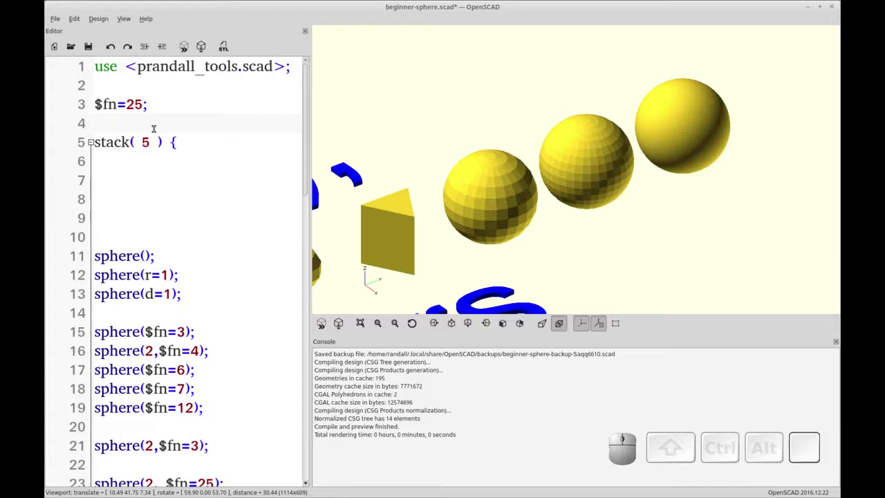
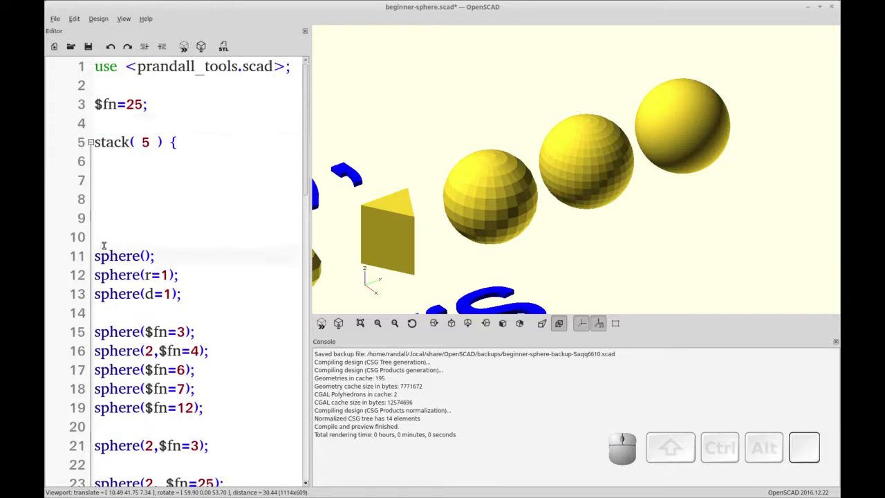
- Delete two empty lines inside stack() above the sphere calls
{"action": "key", "text": "Up"}
{"action": "key", "text": "BackSpace"}
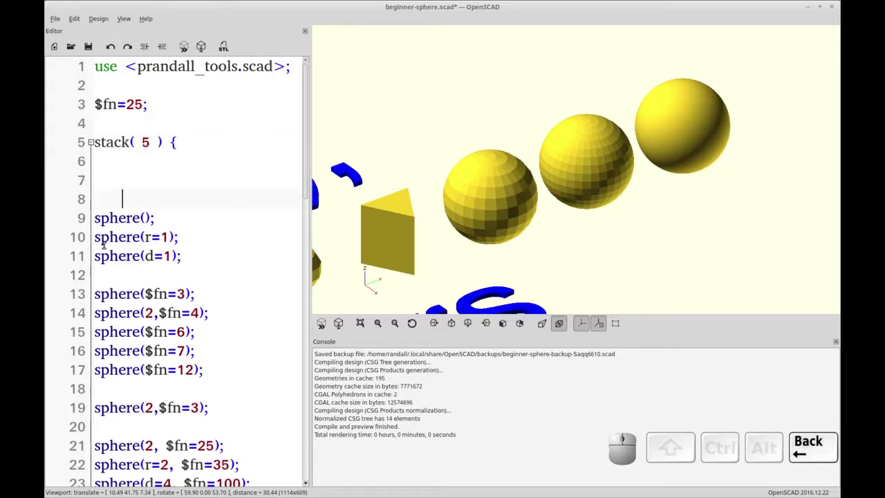
{"action": "left_click", "coordinate": [306, 137]}
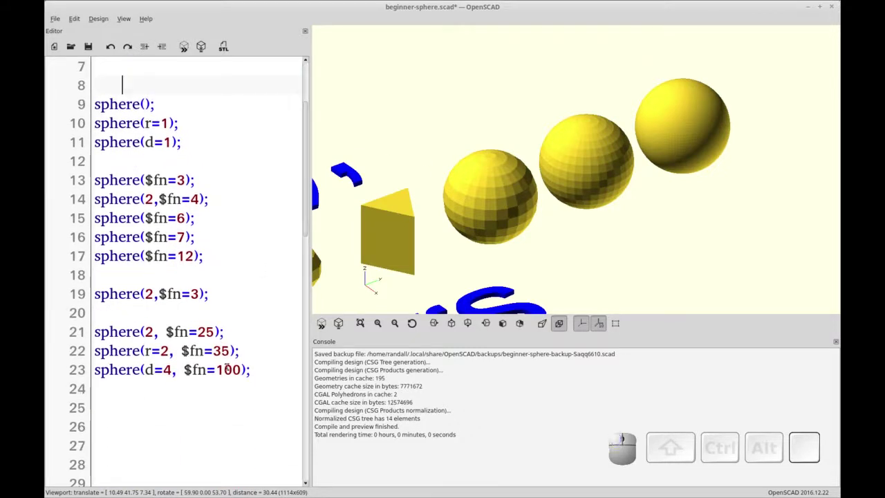
{"action": "scroll", "scroll_direction": "down", "scroll_amount": 3}
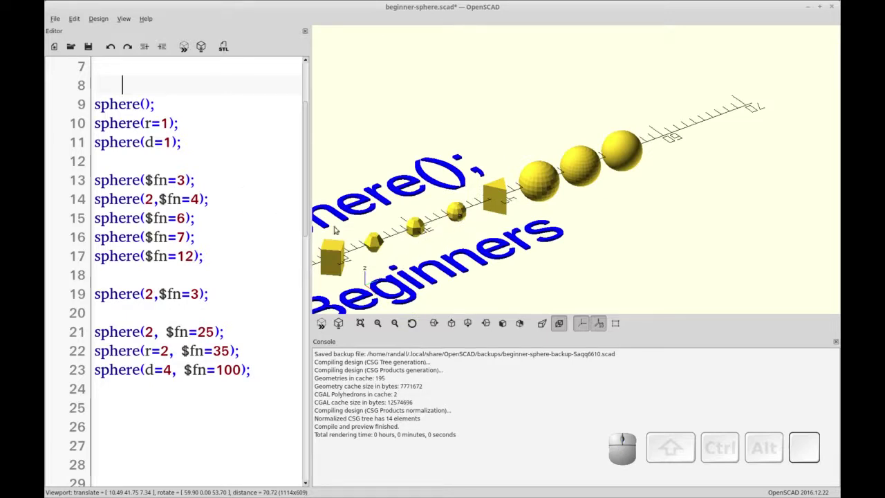
{"action": "scroll", "scroll_direction": "down", "scroll_amount": 3}
- Pan and tilt the preview to show the whole sphere row beside the 4 Beginners title
{"action": "right_click", "coordinate": [413, 258]}
{"action": "left_click", "coordinate": [423, 256]}
{"action": "scroll", "scroll_direction": "up", "scroll_amount": 3}
{"action": "right_click", "coordinate": [495, 255]}
{"action": "left_click", "coordinate": [609, 254]}
{"action": "left_click", "coordinate": [570, 258]}
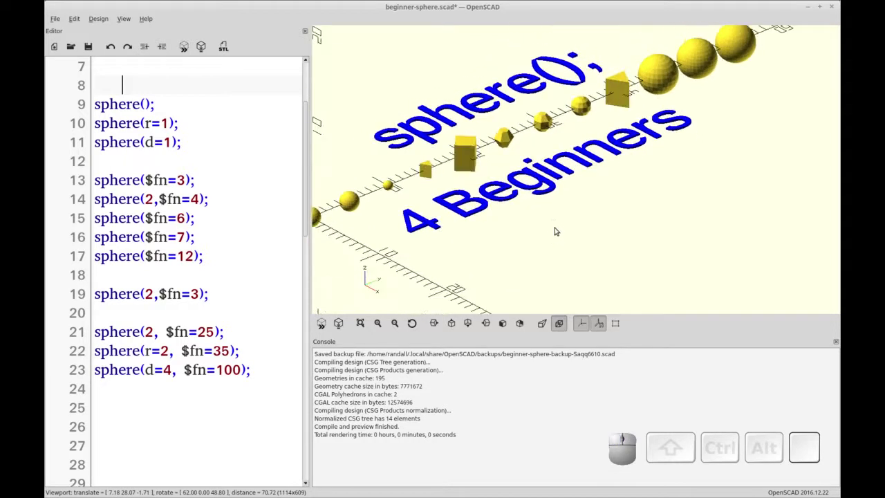
{"action": "left_click", "coordinate": [555, 223]}
{"action": "right_click", "coordinate": [558, 217]}
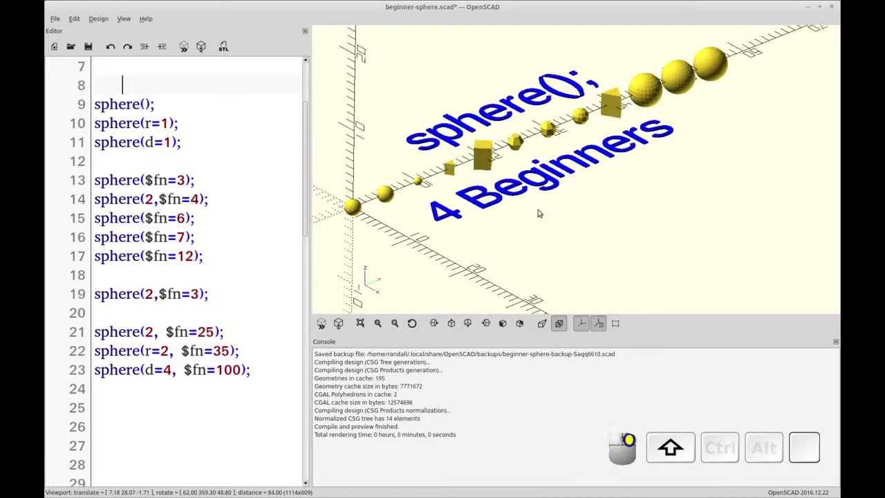